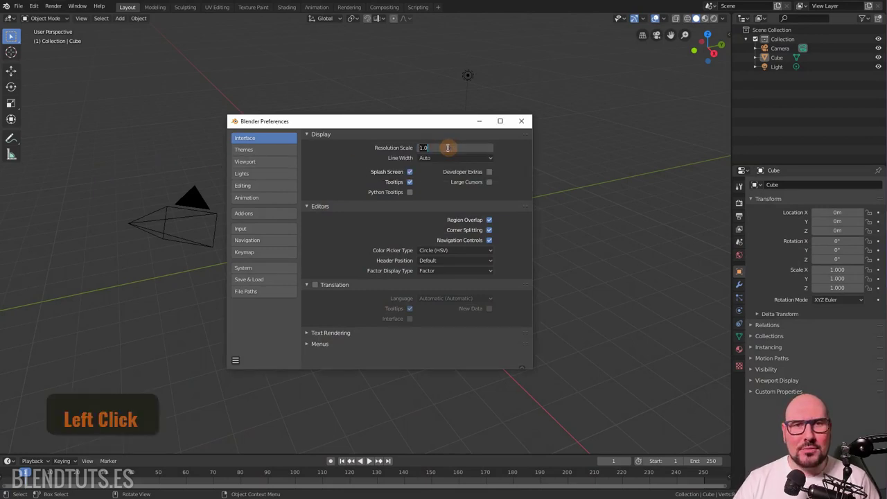
Set the Interface Resolution Scale to 1.2 so the UI and text appear larger
key(1)
key(.)
key(2)
key(Return)
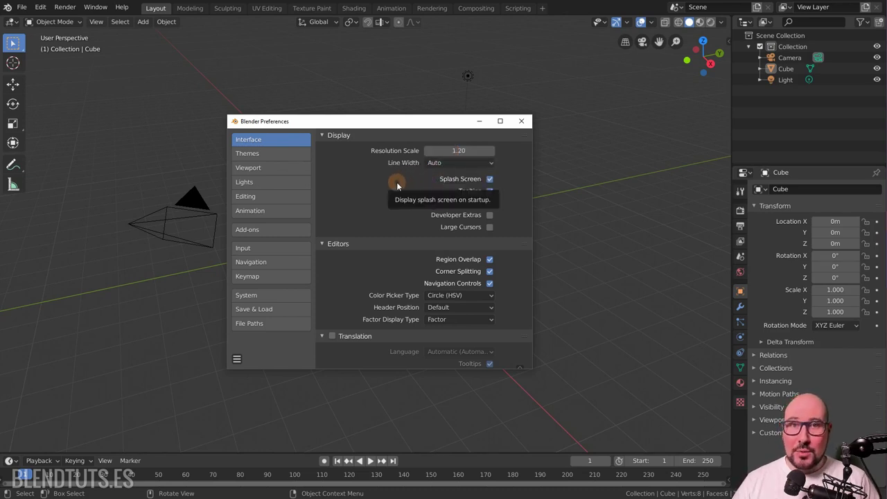
Enable Translation and choose Spanish (Español) as the language
scroll(down, 3)
scroll(down, 3)
click(339, 289)
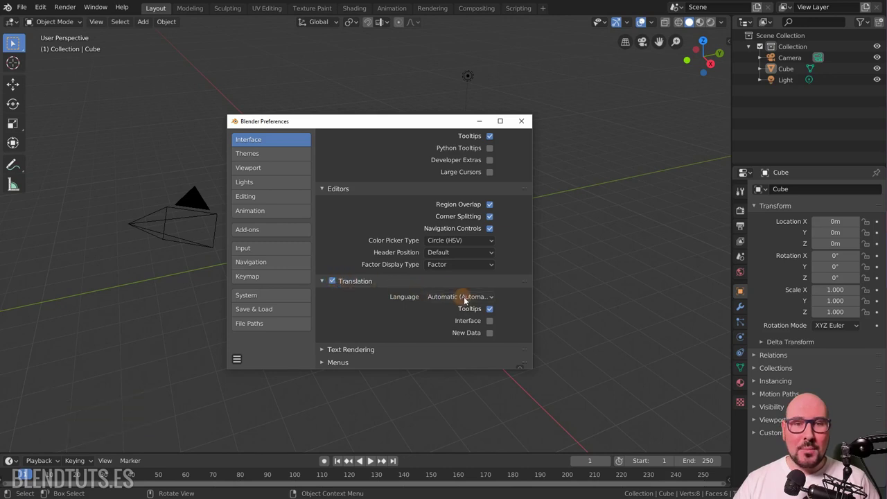
click(472, 303)
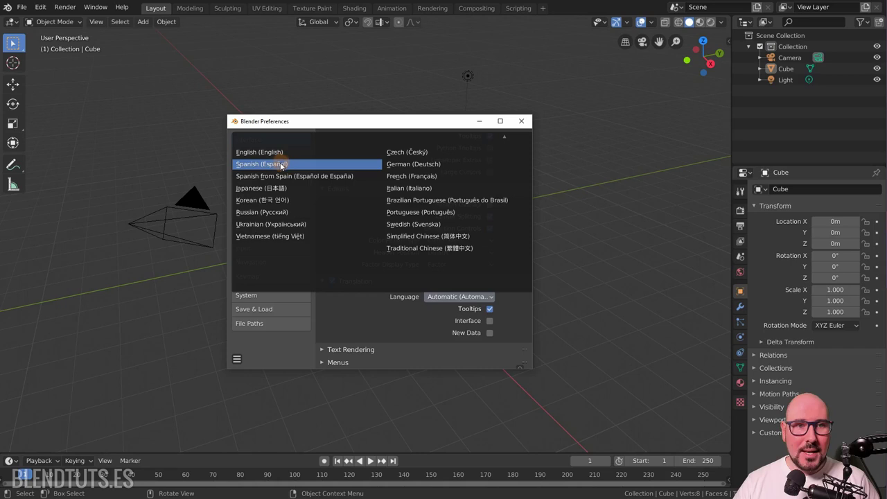
click(286, 170)
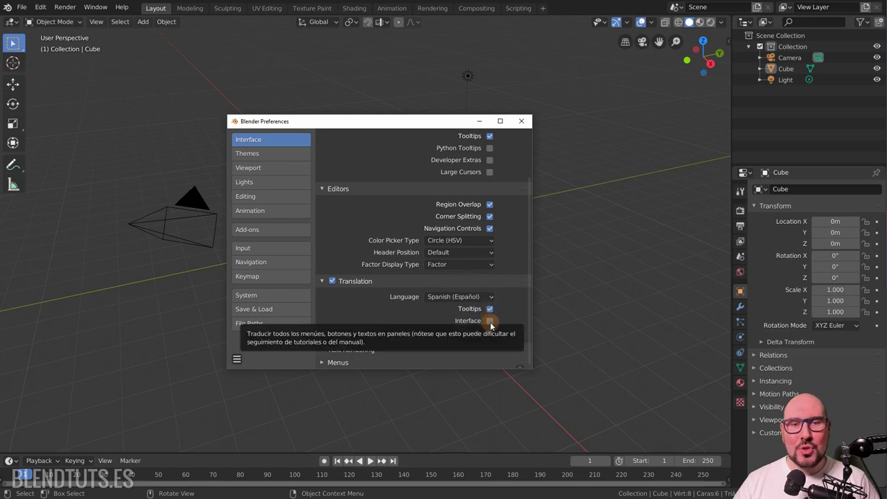
Preview the interface translated into Spanish, then return it to English
click(496, 329)
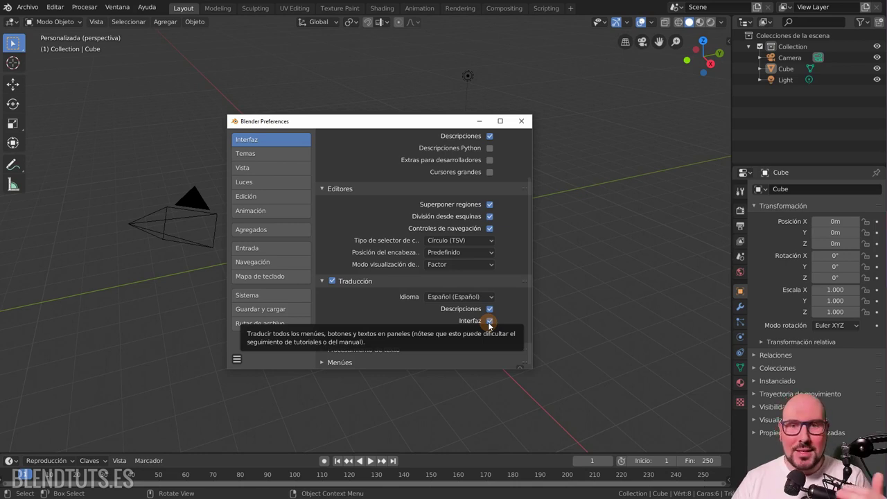
click(493, 326)
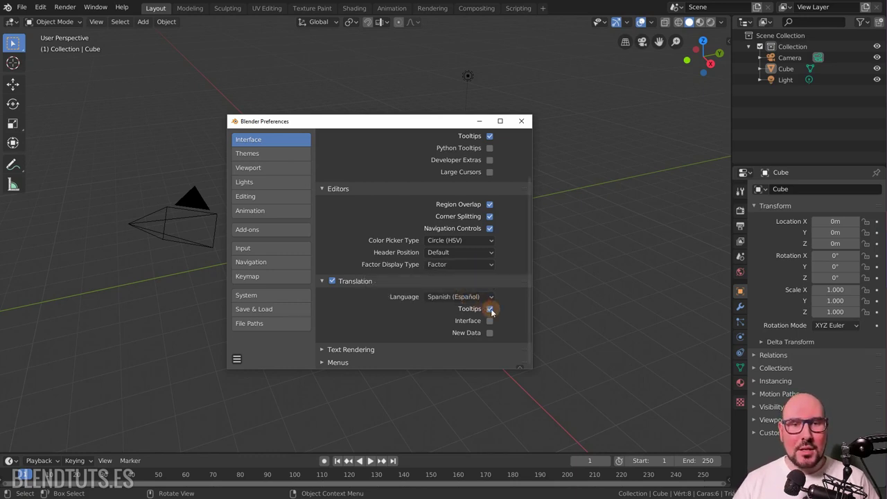
Switch Translation off, then show the Themes section and expand the Node Editor colours
click(337, 285)
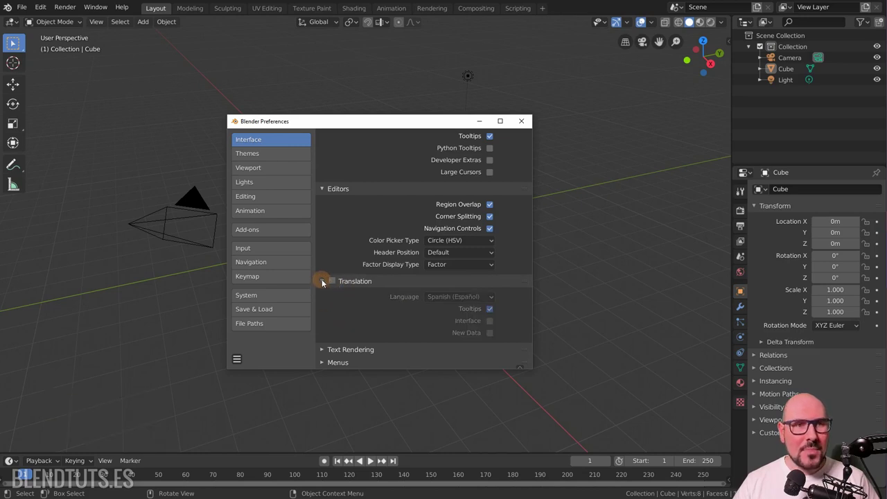
click(265, 154)
scroll(down, 3)
click(324, 250)
Browse the Node Editor theme colours and collapse them again
scroll(down, 3)
scroll(up, 3)
scroll(down, 3)
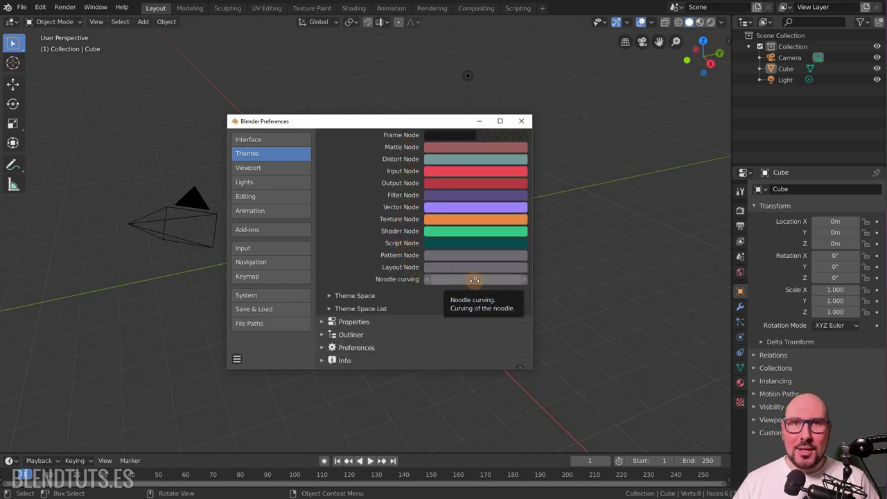
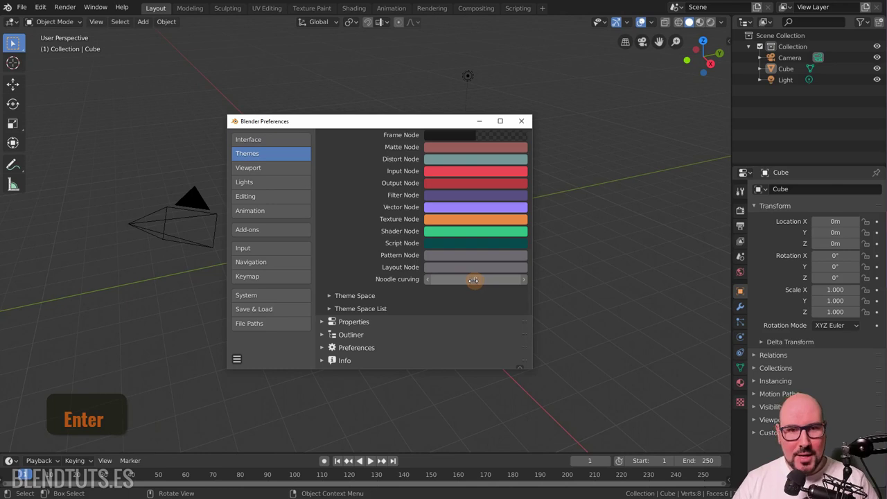
scroll(up, 3)
click(358, 294)
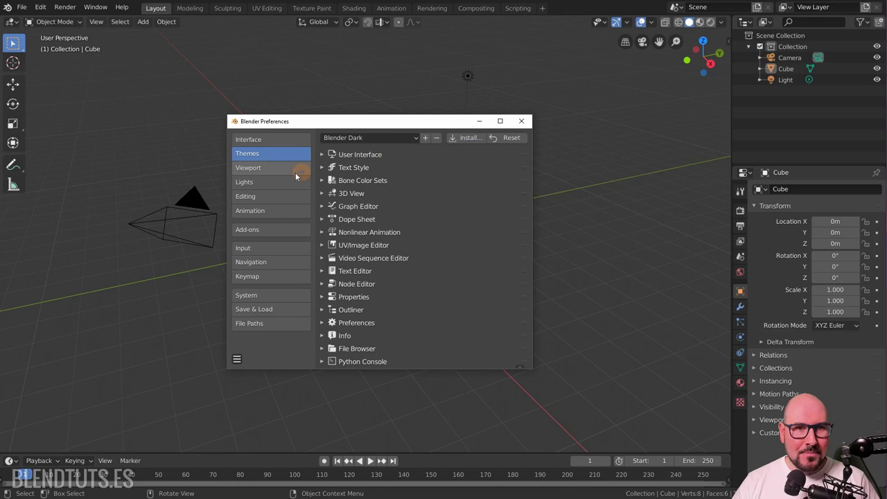
Review the Viewport quality settings, then focus the 3D viewport and zoom around the cube
click(282, 178)
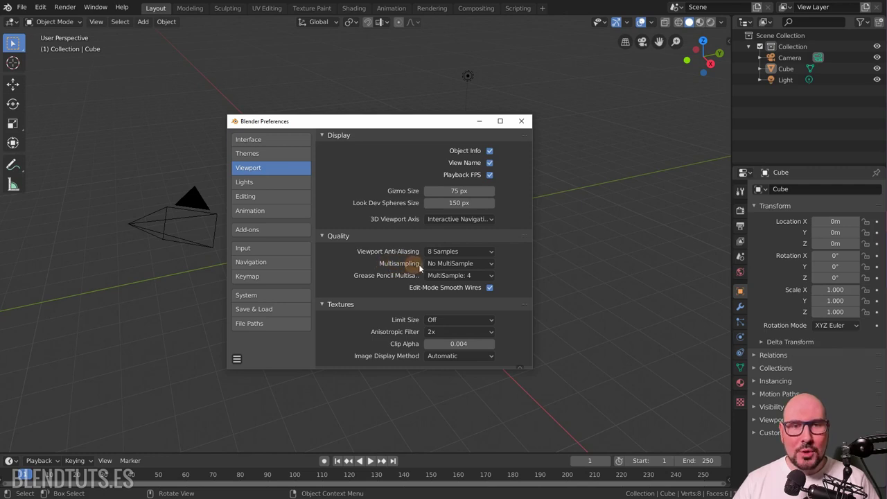
click(480, 269)
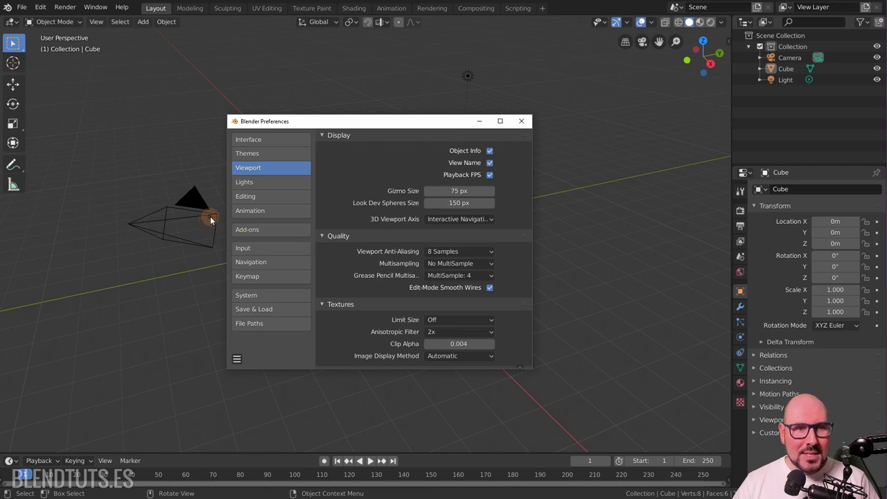
scroll(up, 3)
scroll(down, 3)
scroll(up, 3)
Orbit the 3D view to inspect the cube's edges from a shifted angle
middle_click(137, 250)
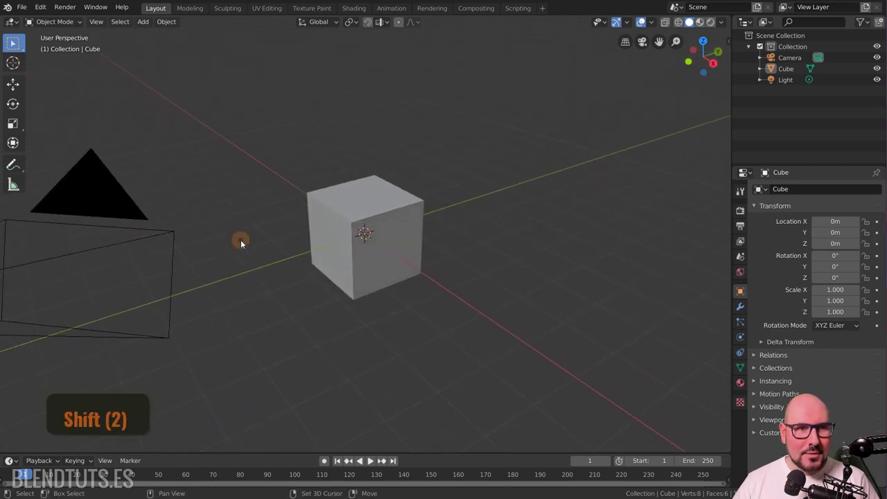
middle_click(251, 244)
middle_click(301, 247)
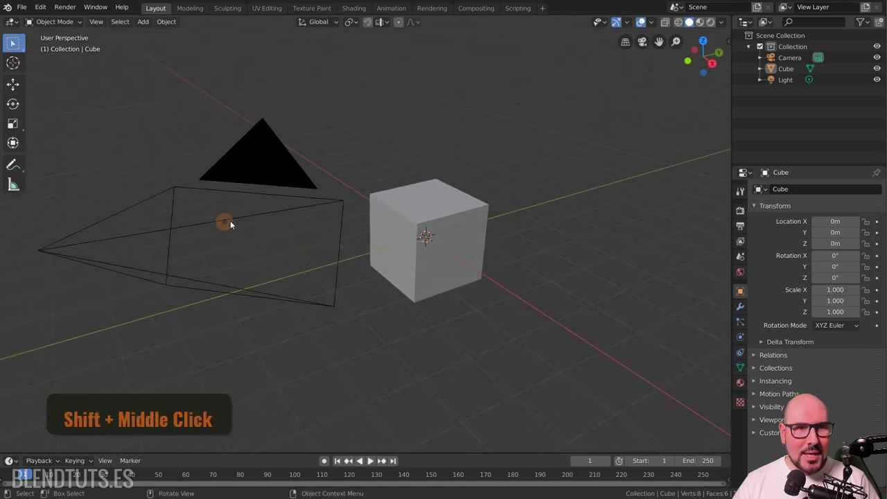
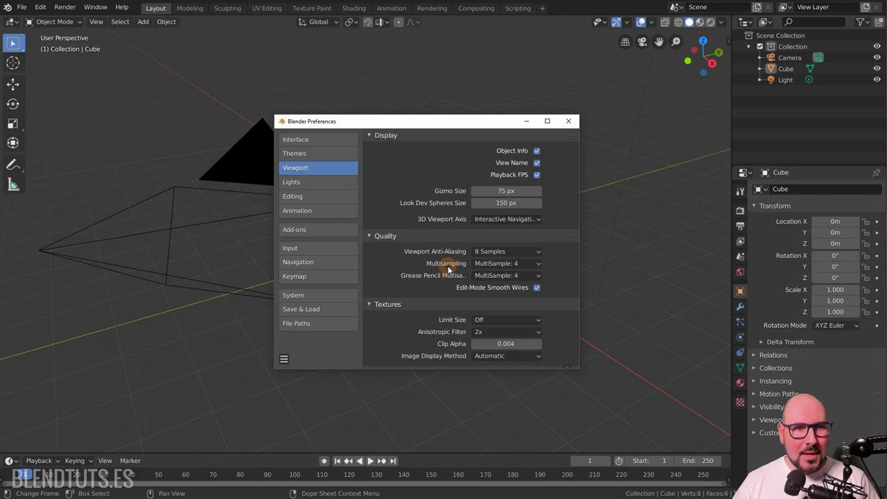
Look through the Lights settings, then show the Add-ons list
click(345, 191)
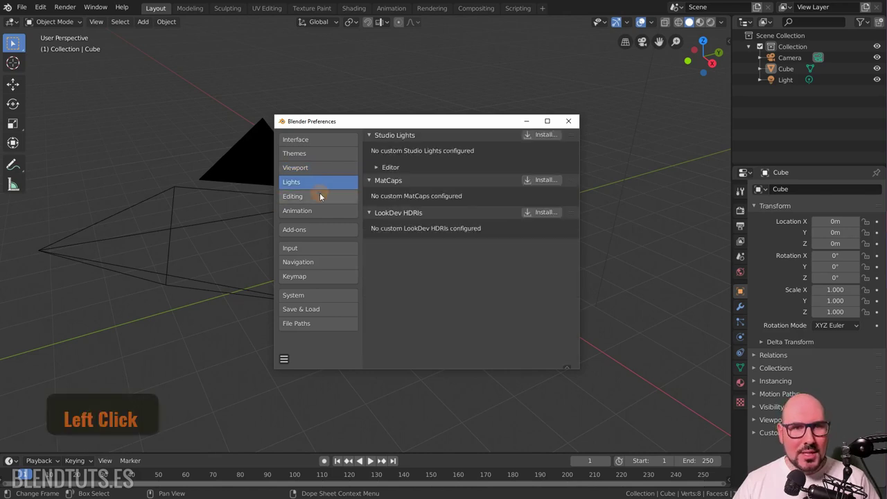
scroll(down, 3)
scroll(up, 3)
click(322, 232)
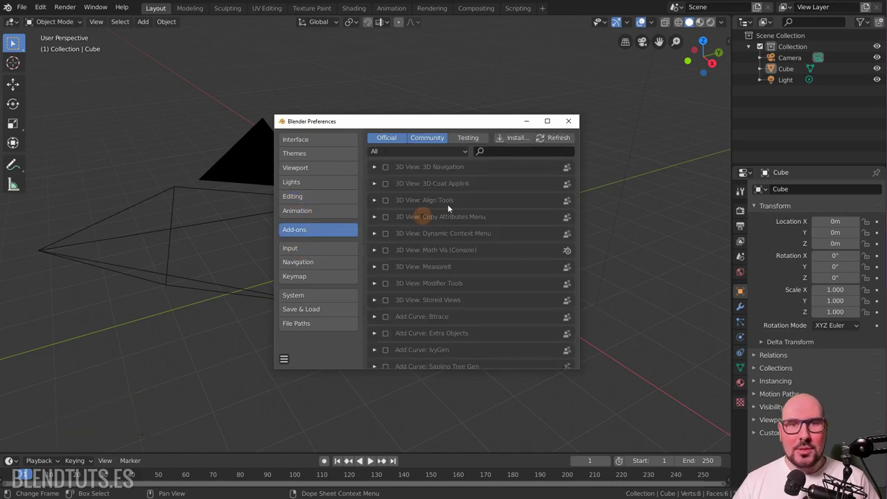
Browse through the list of official and community add-ons
scroll(down, 3)
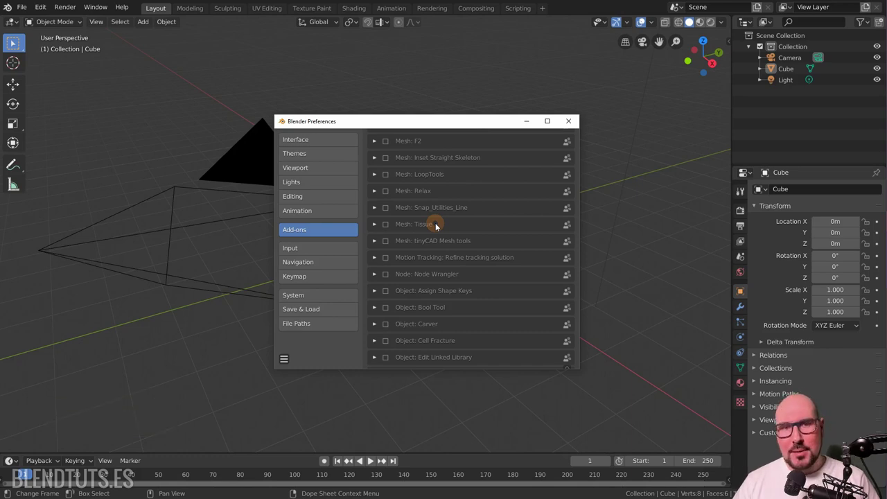
scroll(down, 3)
scroll(up, 3)
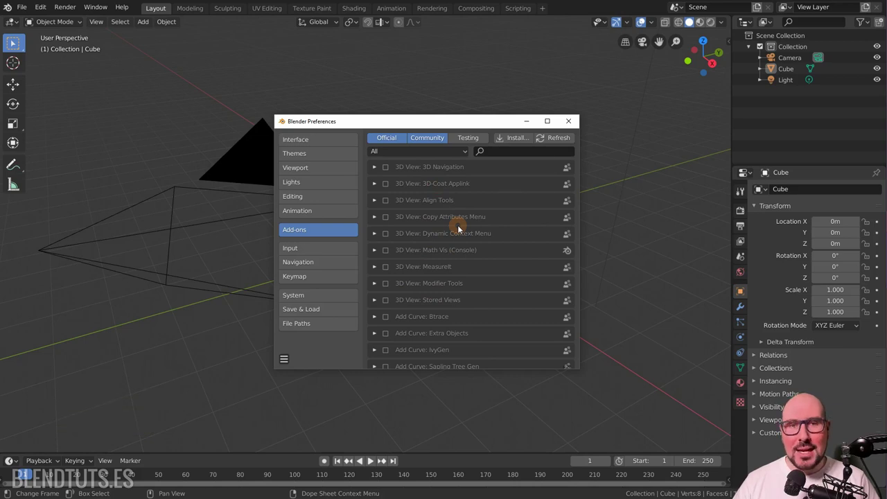
scroll(up, 3)
Filter the add-ons for 'f2' and enable the Mesh: F2 add-on
key(Left)
key(2)
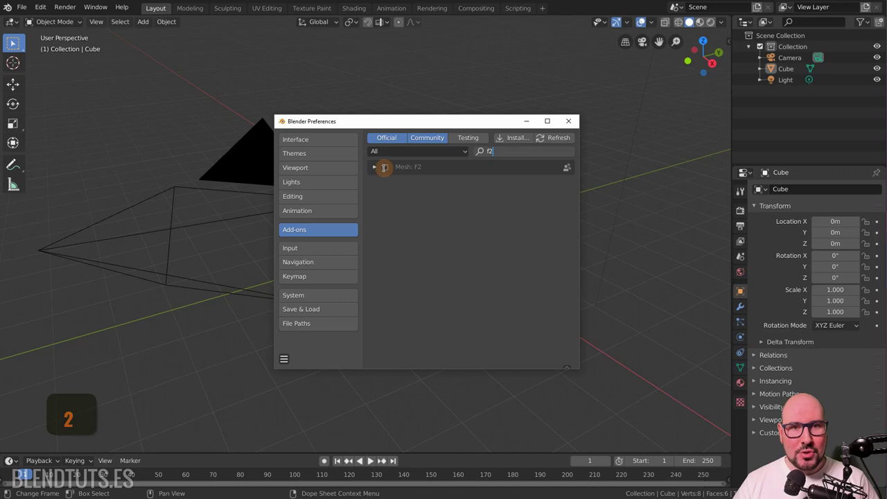
click(390, 172)
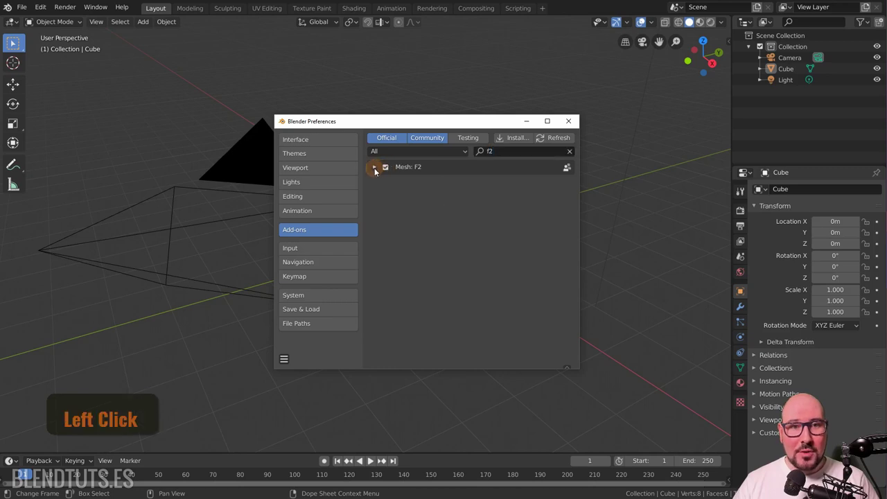
Review the F2 add-on details and disable it again
scroll(down, 3)
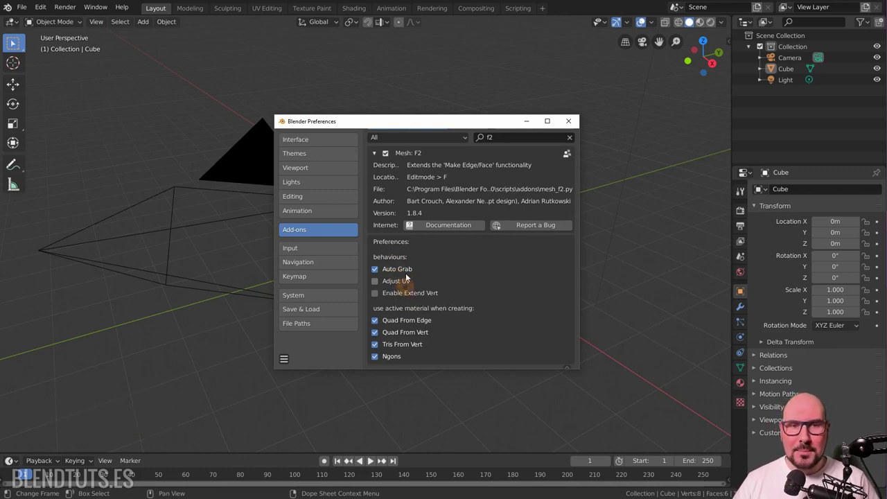
scroll(down, 3)
scroll(up, 3)
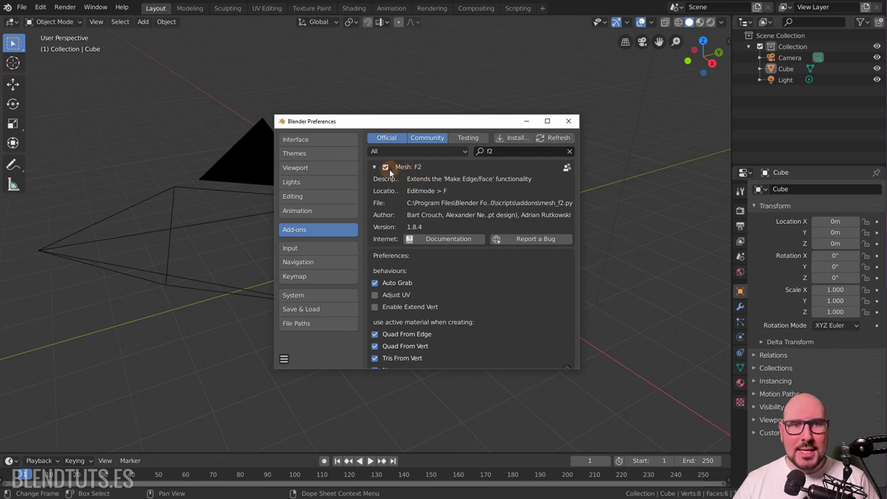
click(388, 172)
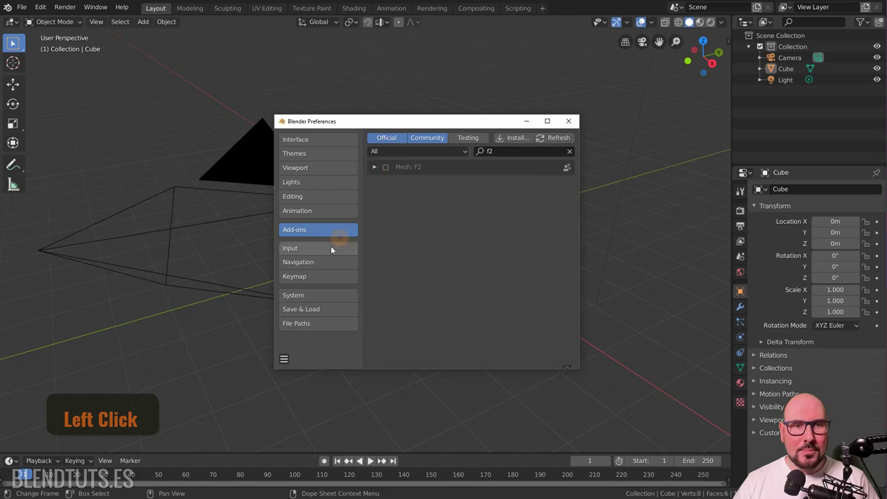
In Input preferences, turn on Emulate Numpad while leaving Emulate 3 Button Mouse off
scroll(down, 3)
scroll(down, 3)
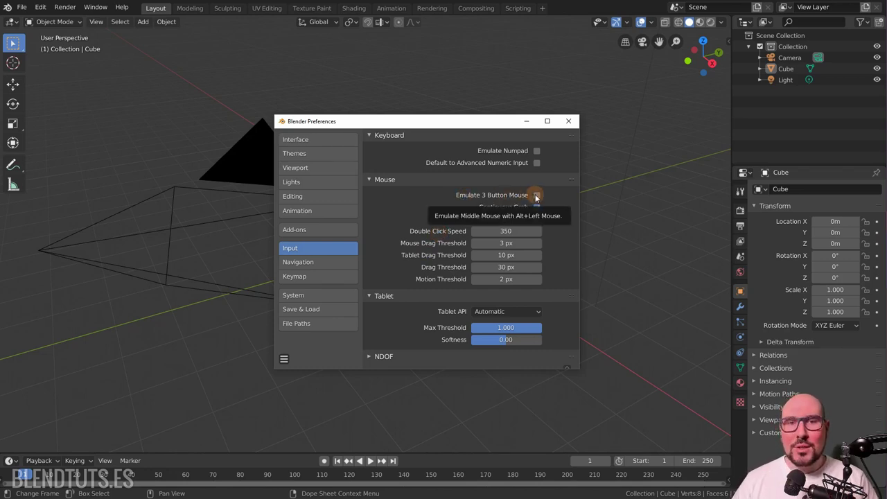
scroll(down, 3)
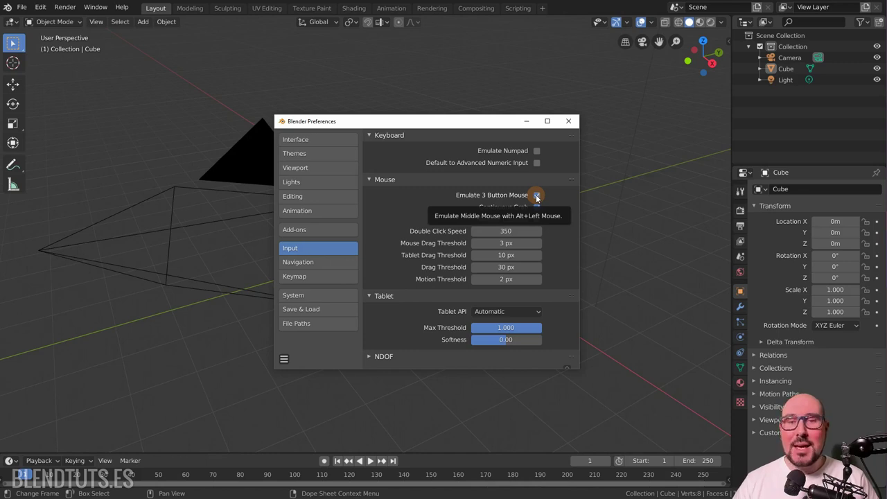
click(542, 202)
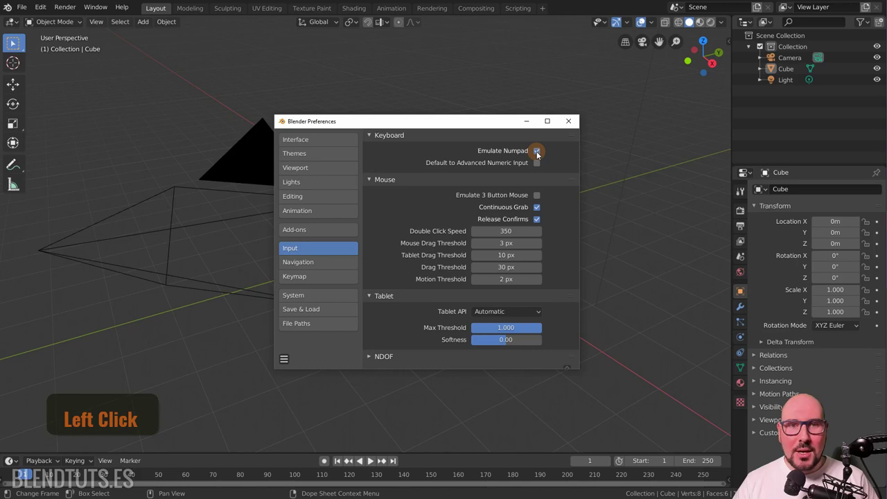